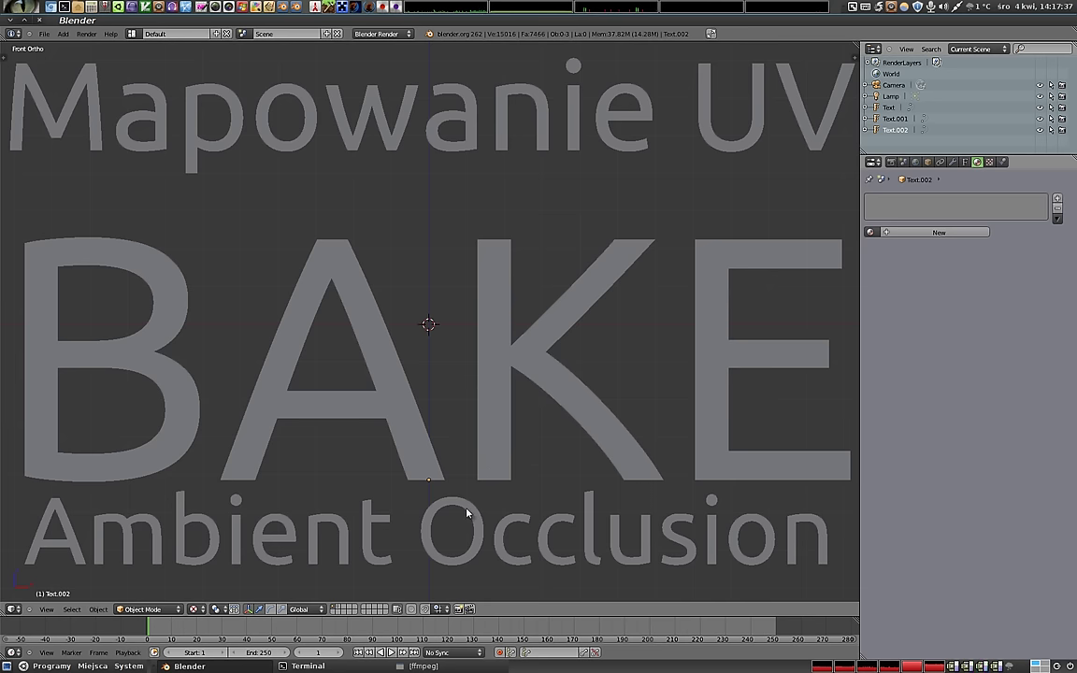
Switch to an empty layer and add a ground plane mesh.
right_click(476, 520)
key(2)
key(shift+a)
key(s)
click(463, 350)
middle_click(467, 356)
Add a UV sphere and a monkey head, placing the sphere beside the monkey on the plane.
key(shift+a)
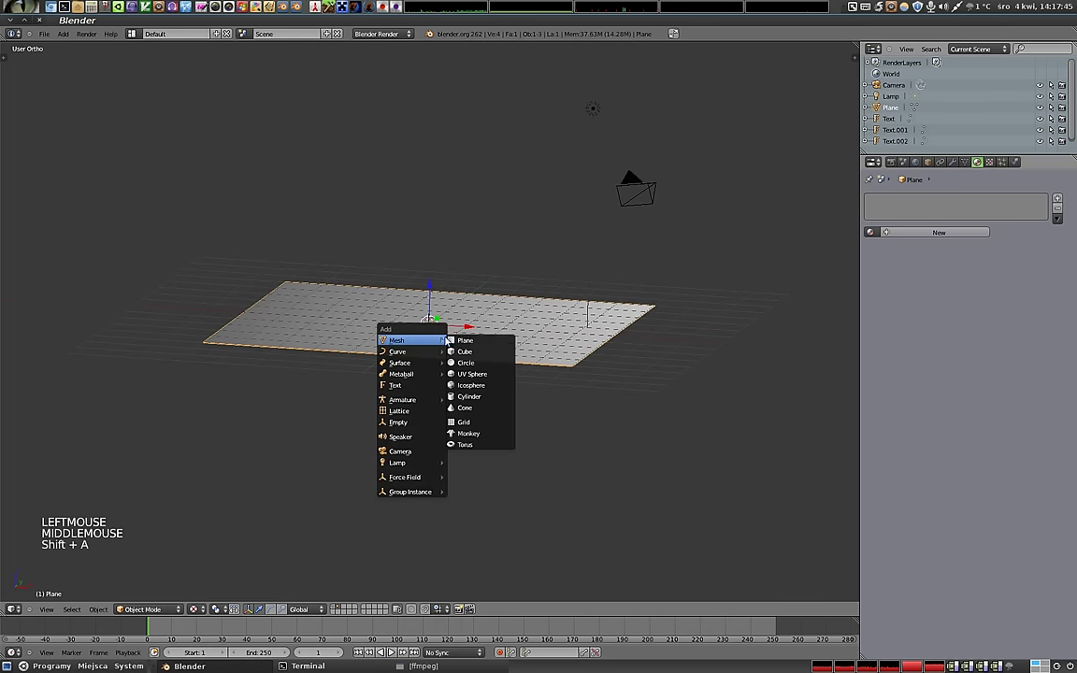
click(433, 300)
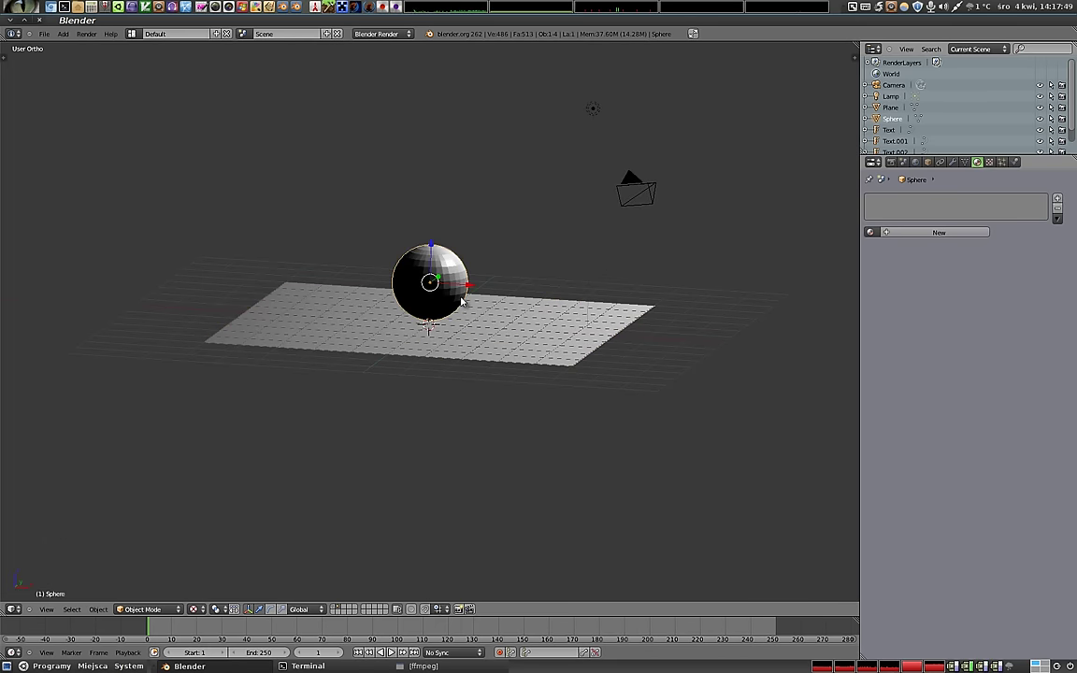
key(shift+a)
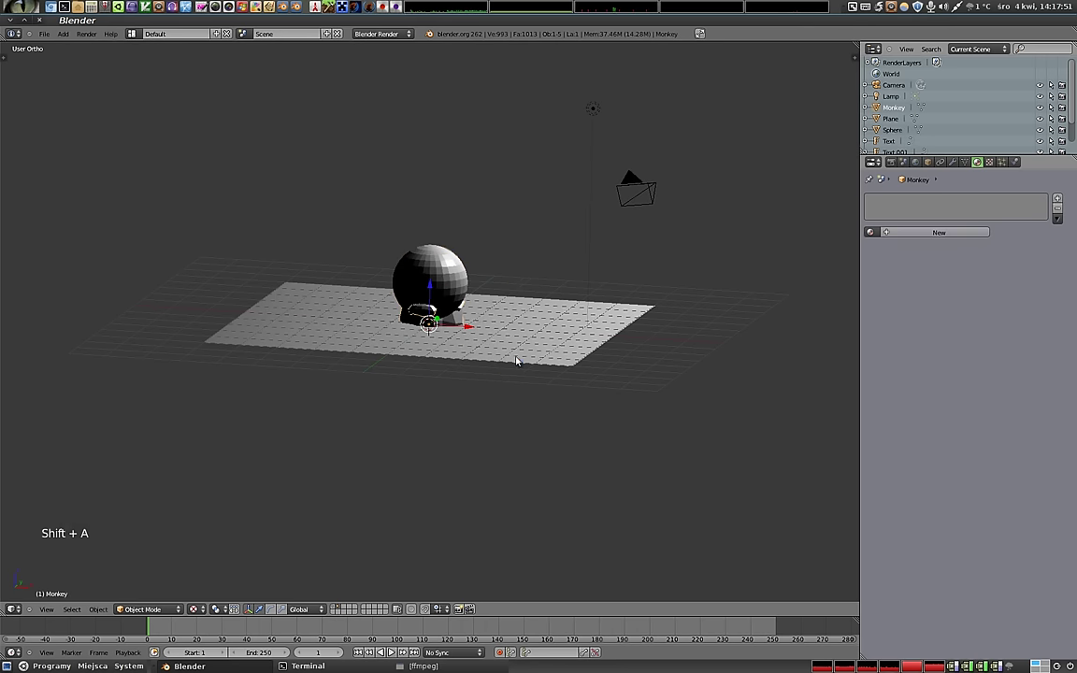
click(435, 291)
click(464, 281)
right_click(449, 284)
click(470, 282)
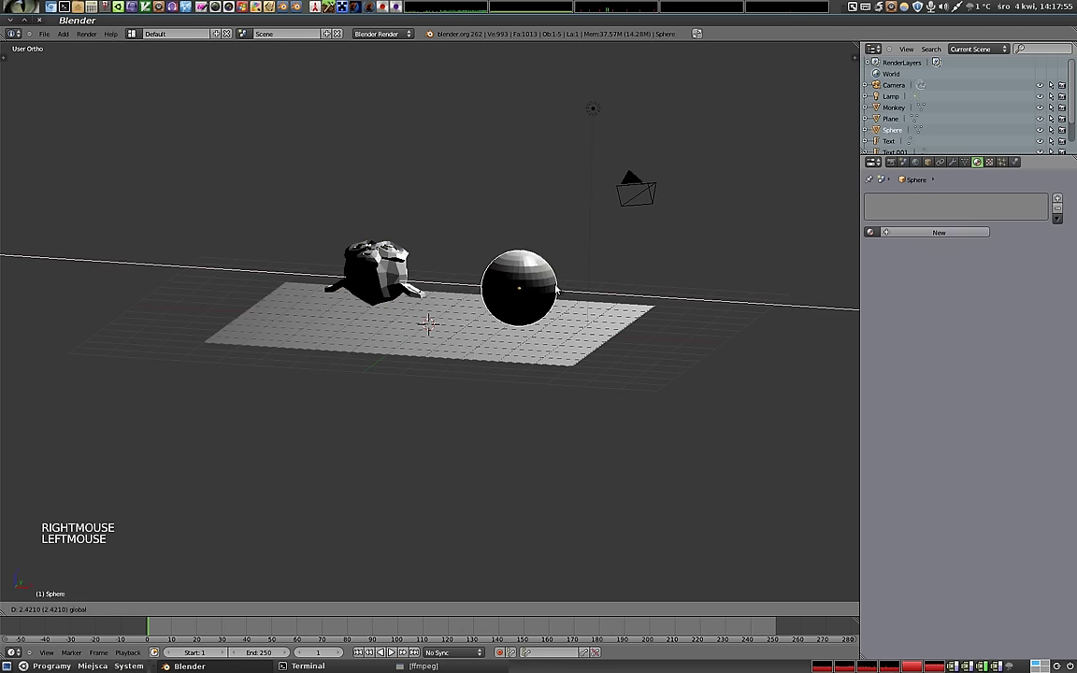
Render a test image of the shadowed scene, then bring up the World properties.
middle_click(485, 306)
middle_click(622, 427)
middle_click(505, 265)
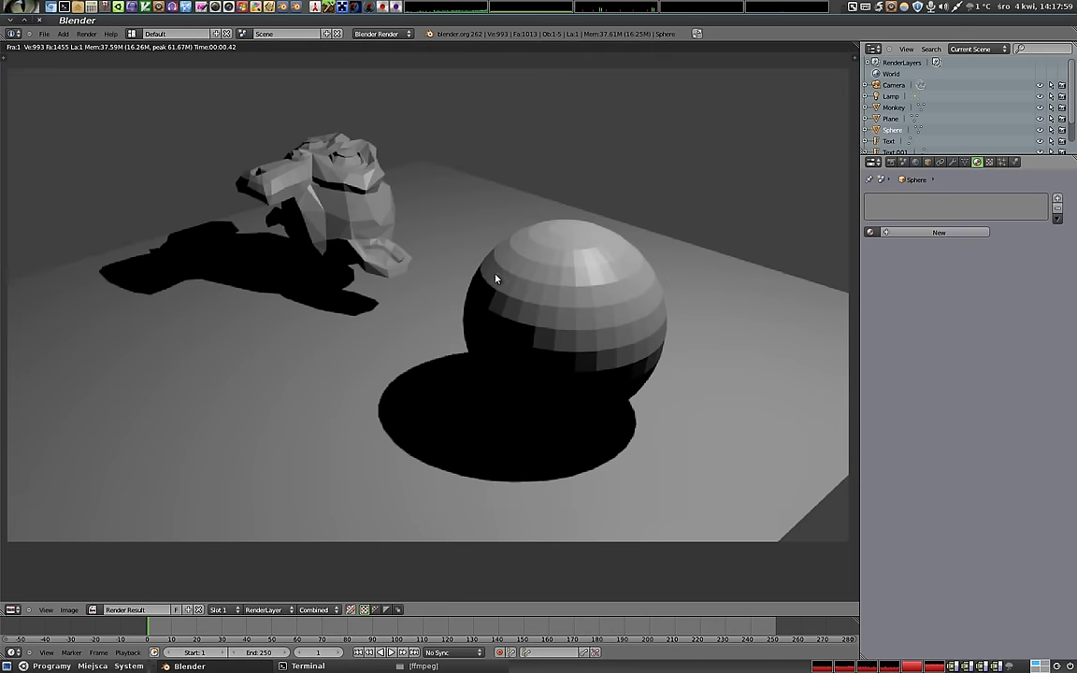
key(Escape)
middle_click(452, 303)
middle_click(320, 177)
click(914, 165)
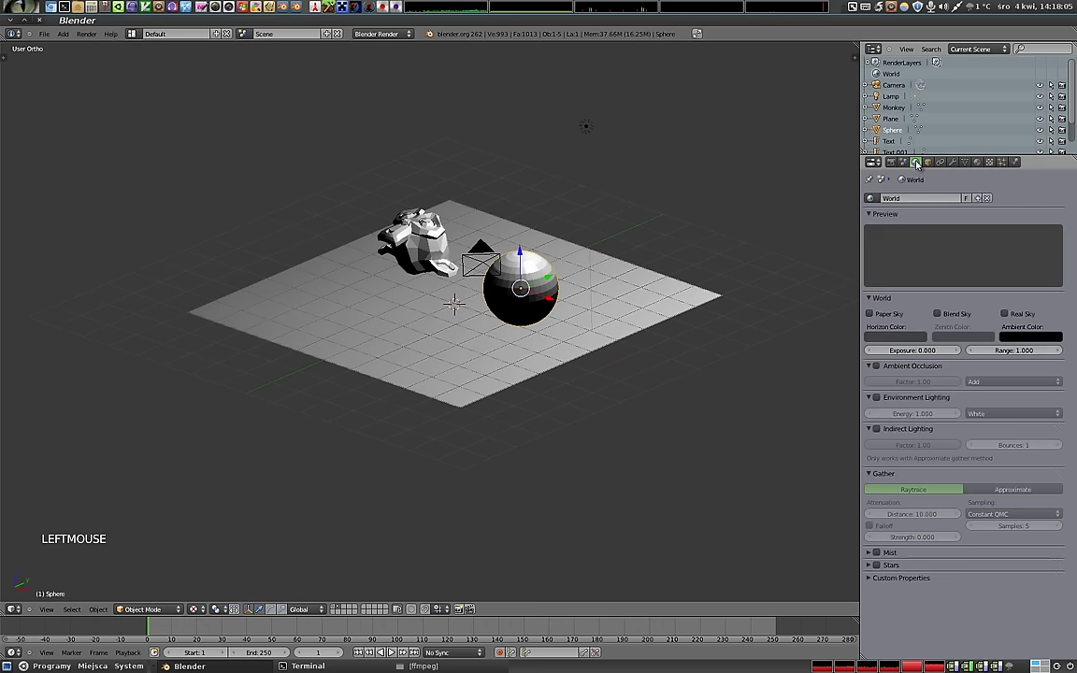
Enable world Ambient Occlusion (factor 0.70, 15 samples) and render the softly shaded scene.
click(881, 370)
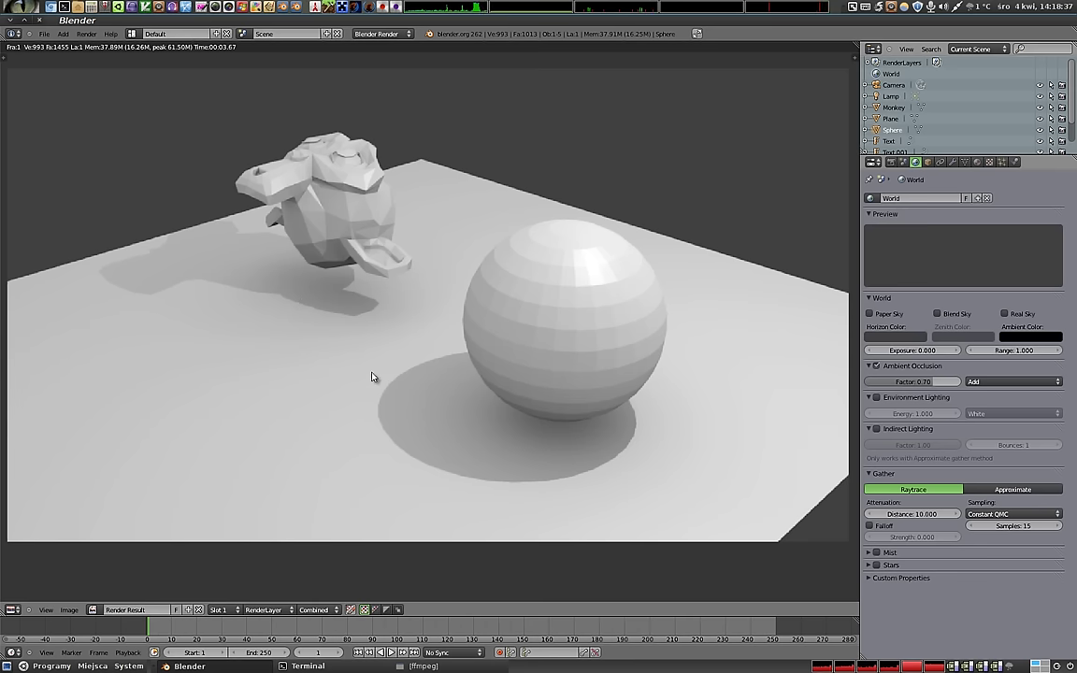
key(Escape)
Unwrap the plane in Edit Mode and create a new untitled image for its UV layout.
right_click(410, 330)
middle_click(408, 351)
middle_click(300, 238)
middle_click(433, 343)
key(Tab)
key(u)
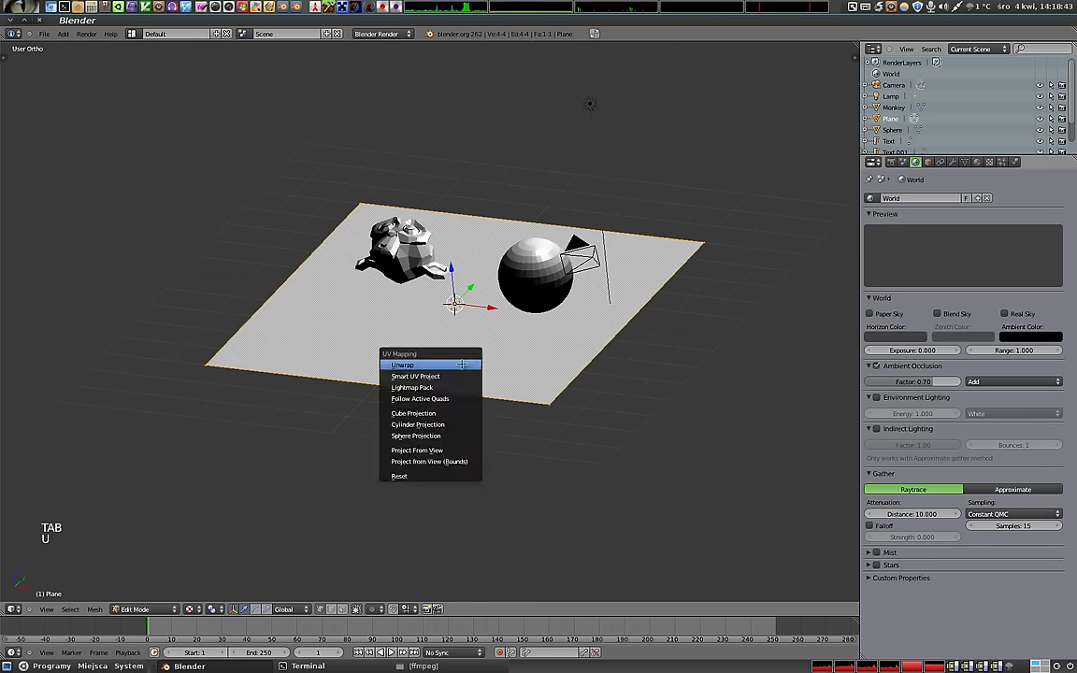
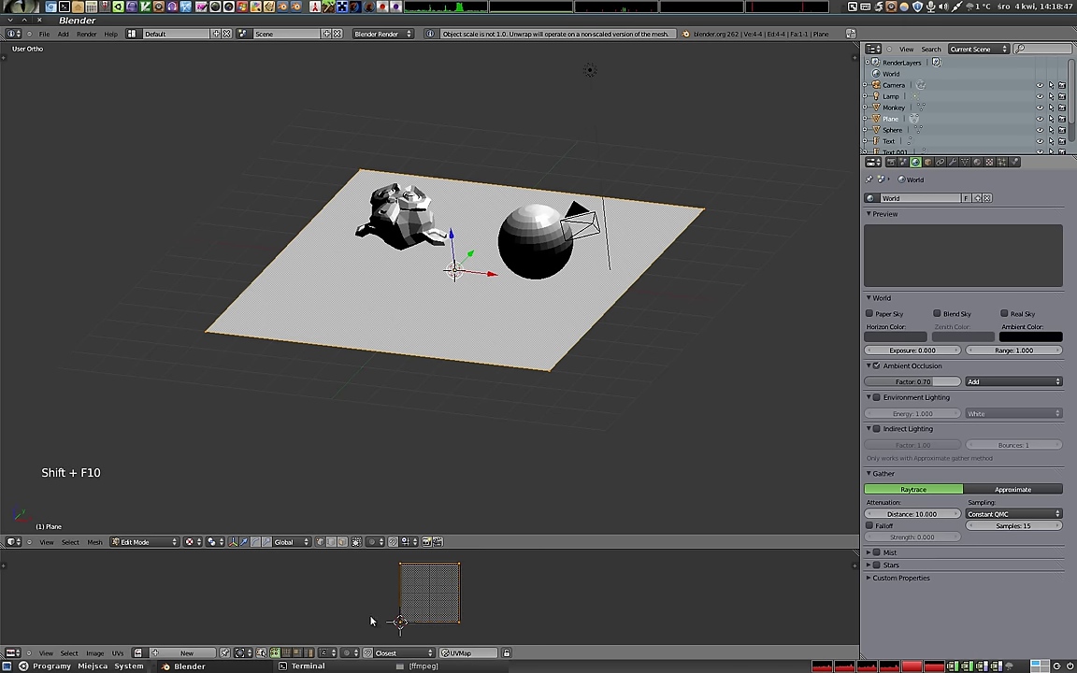
click(176, 655)
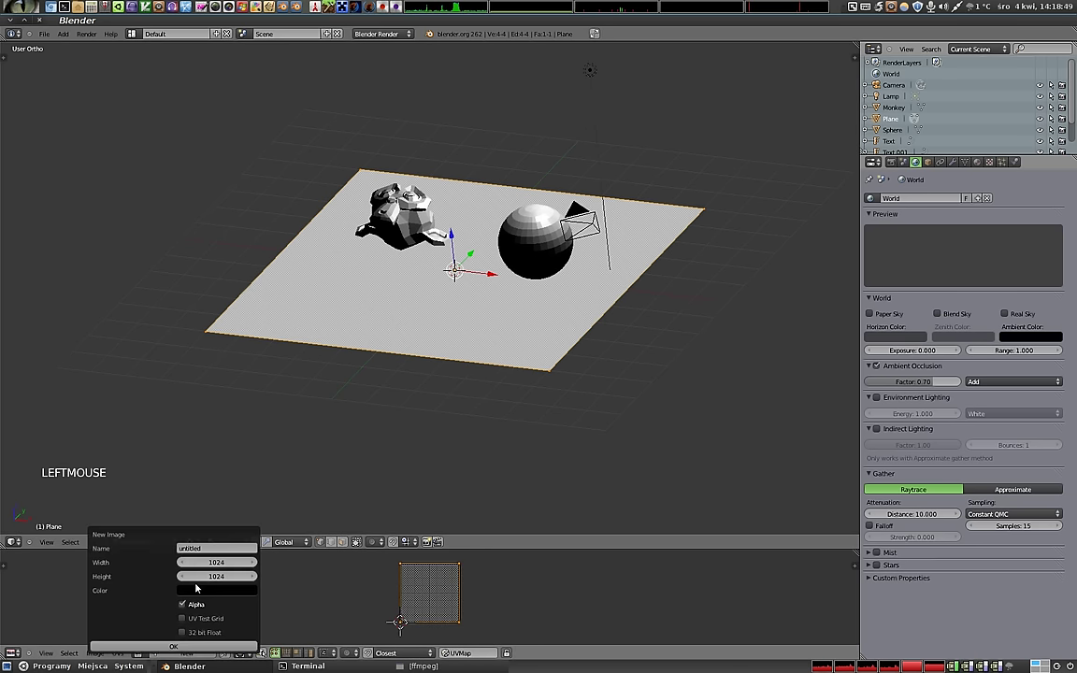
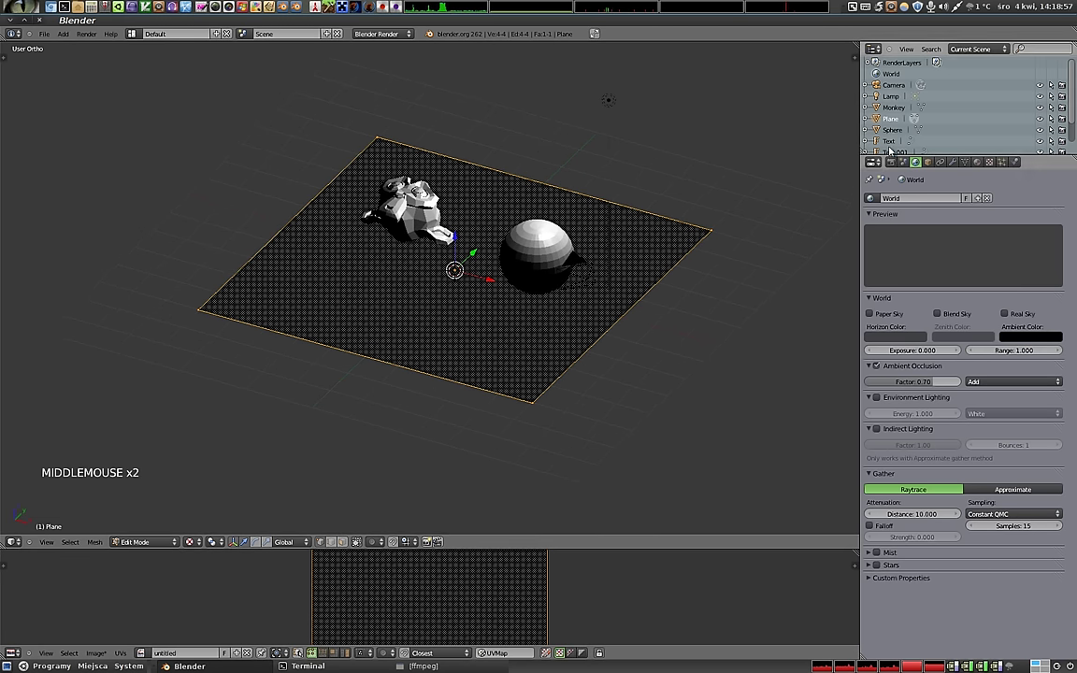
In Render properties set Bake Mode to Ambient Occlusion and start baking into the plane's image.
click(895, 167)
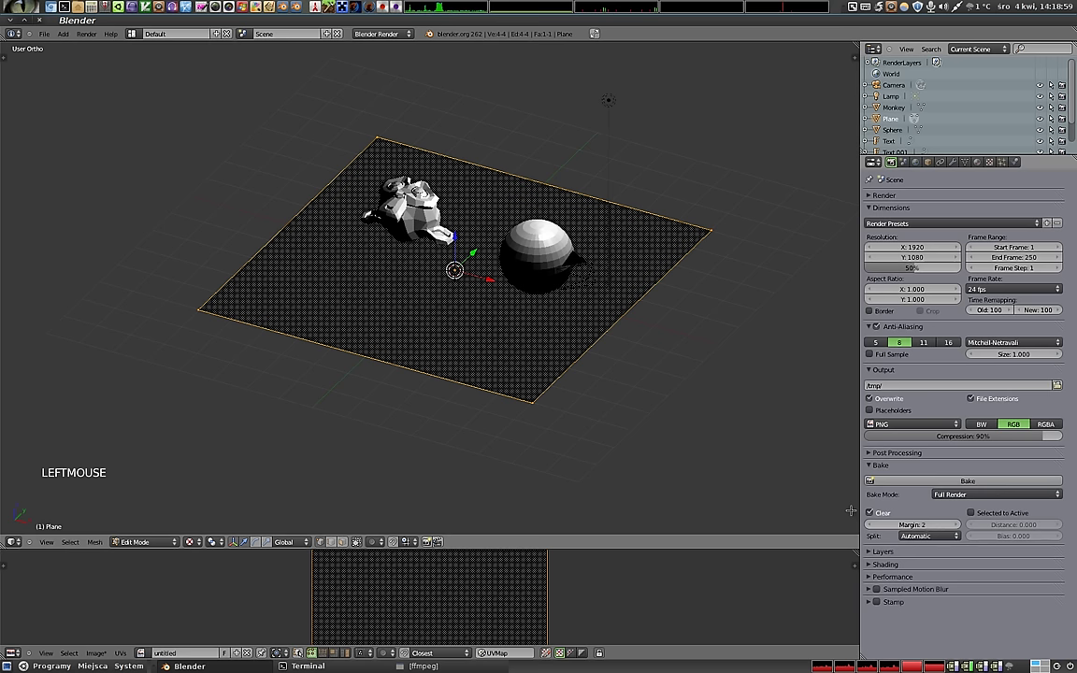
click(946, 497)
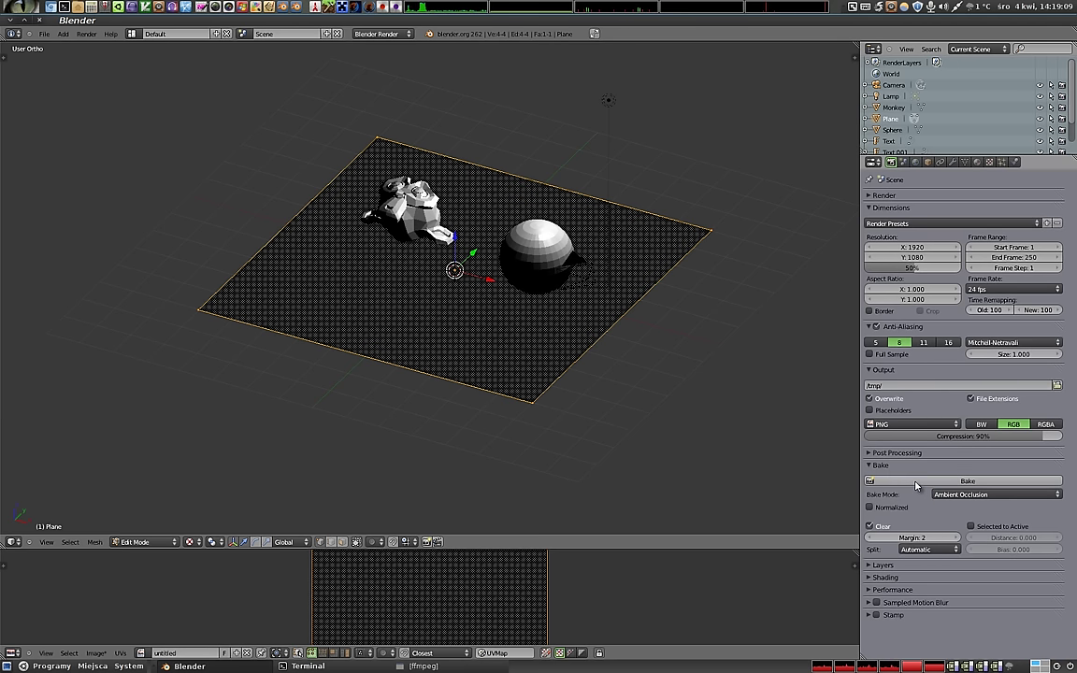
click(917, 486)
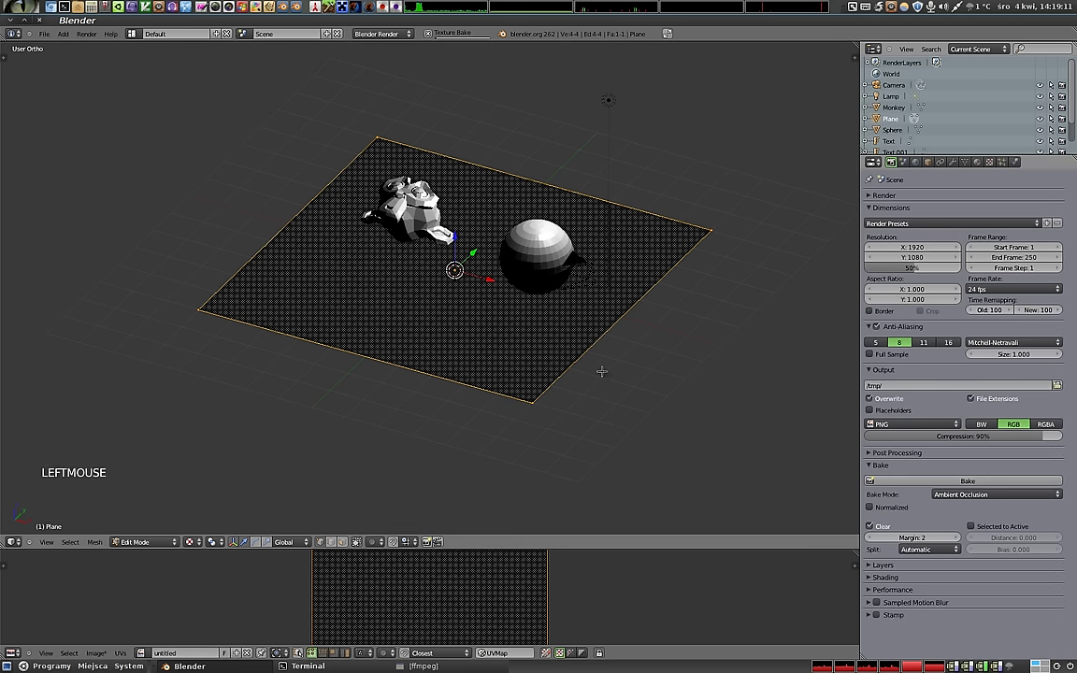
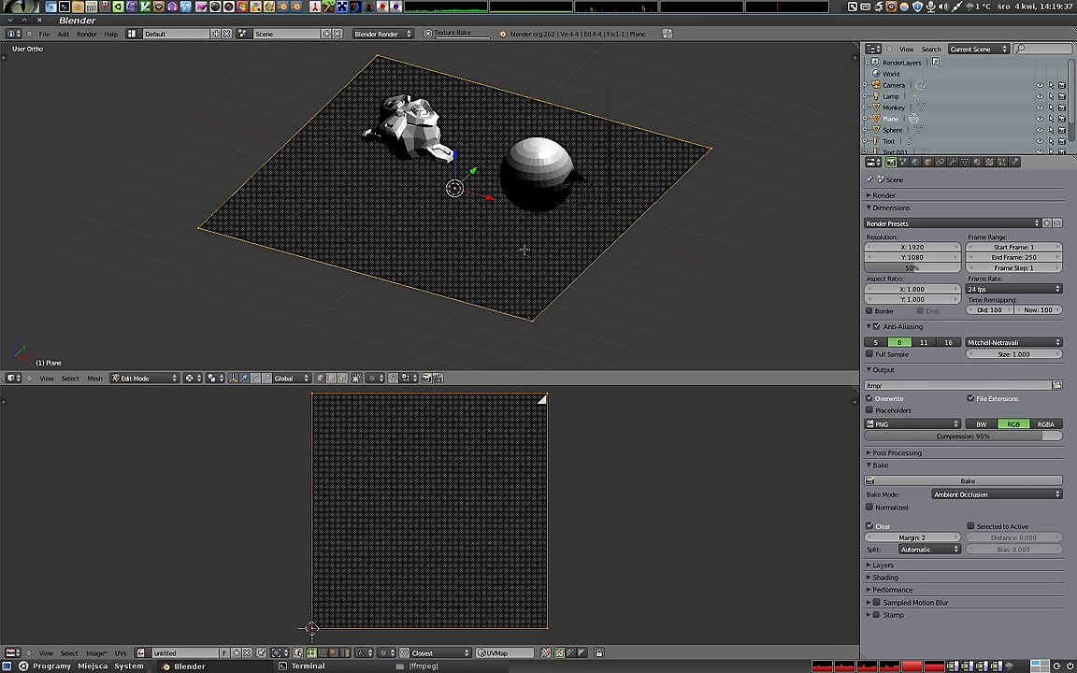
Adjust the bake split choice while the AO bake finishes, revealing soft shadow spots on the image.
click(923, 558)
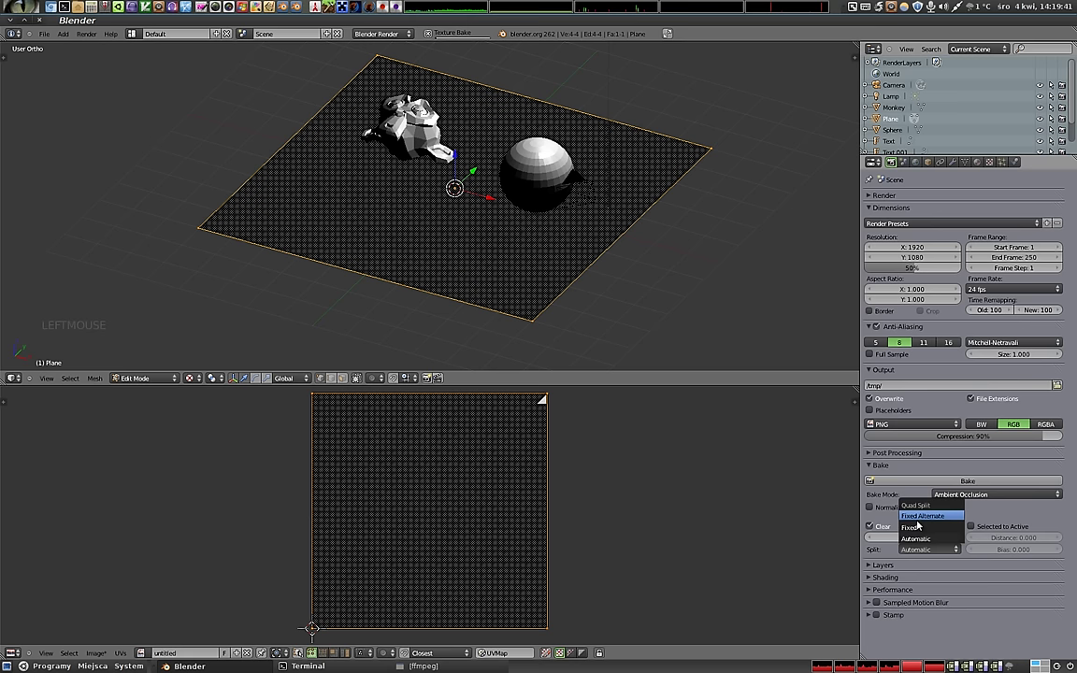
click(890, 551)
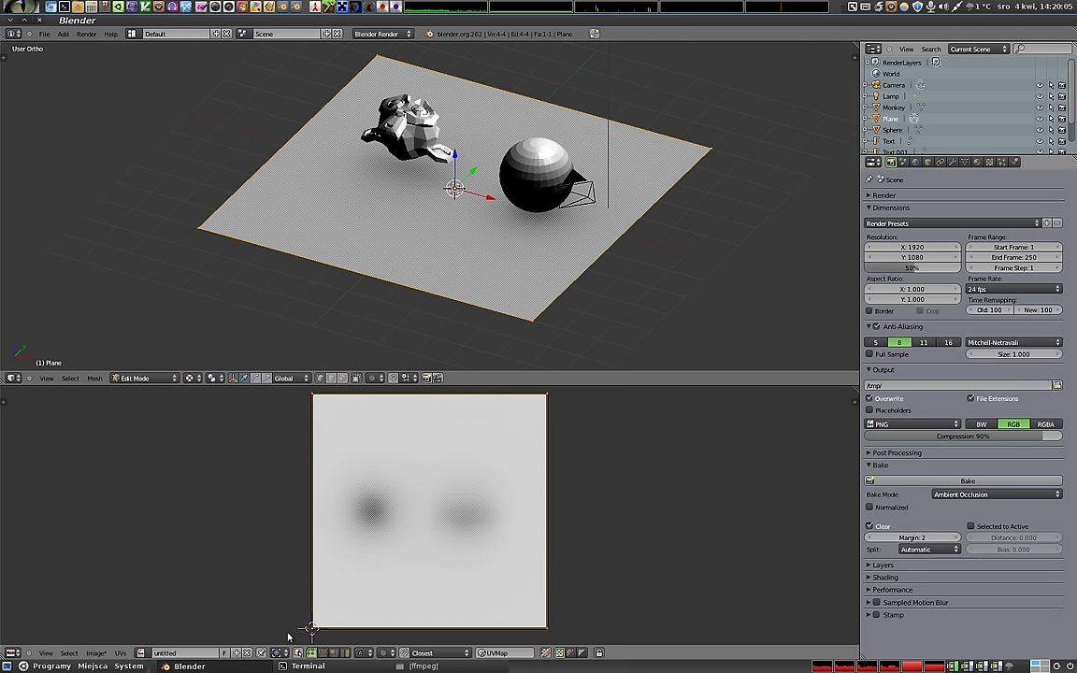
Scale the plane's UVs slightly inside the image and bake the ambient occlusion again.
key(s)
click(626, 490)
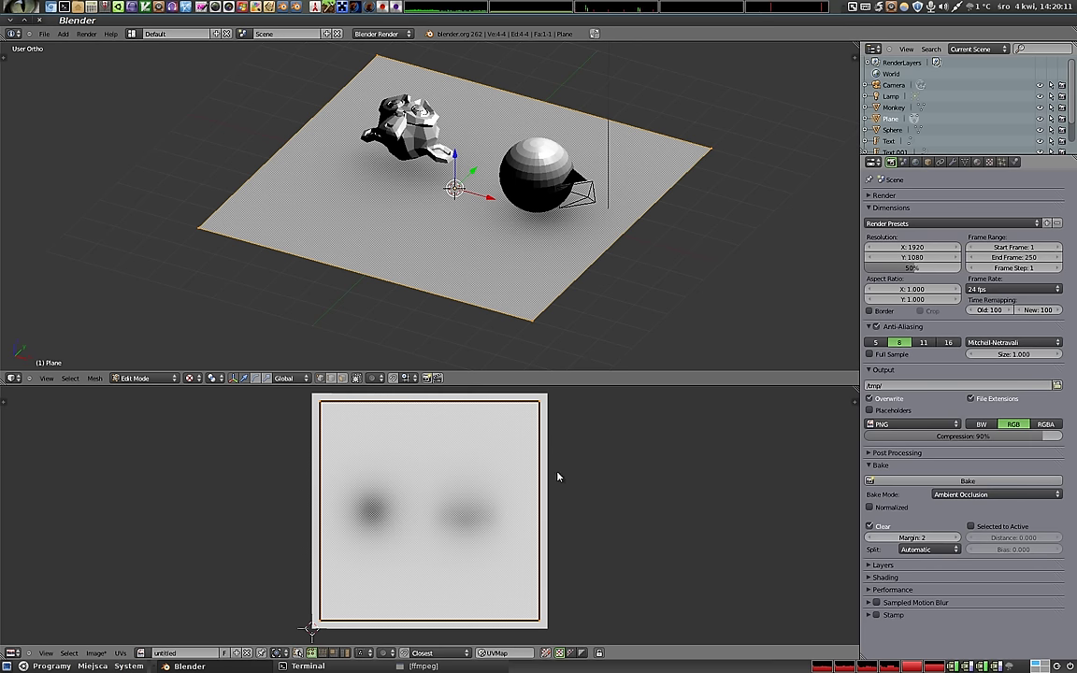
click(927, 485)
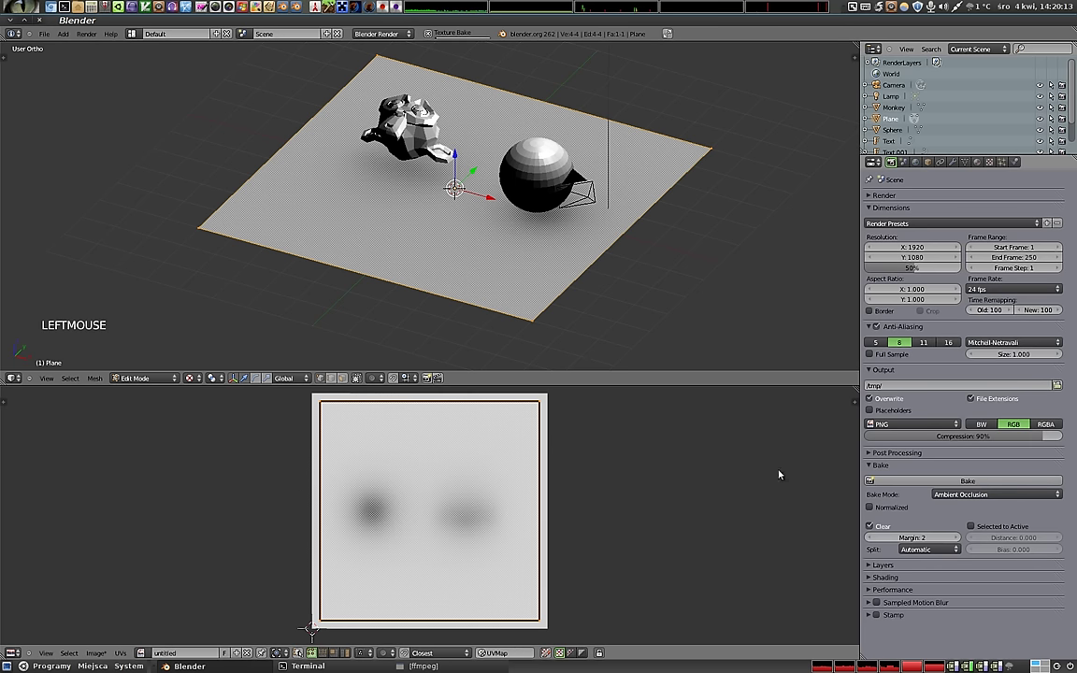
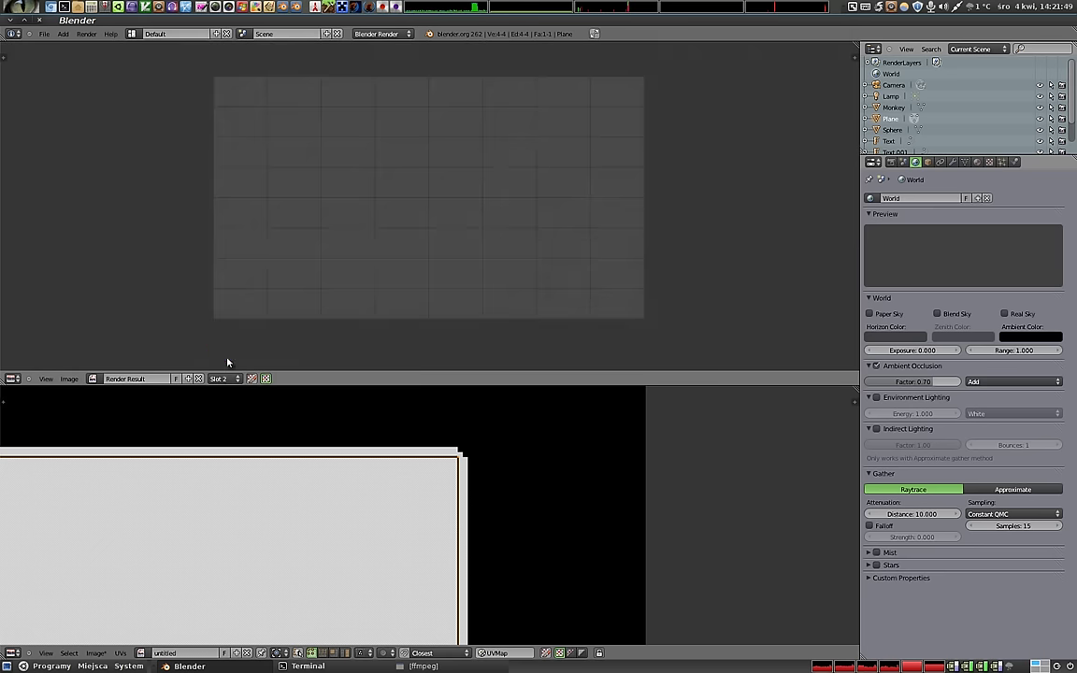
Switch off world Ambient Occlusion and bring up the plane's Material properties.
key(Escape)
click(417, 217)
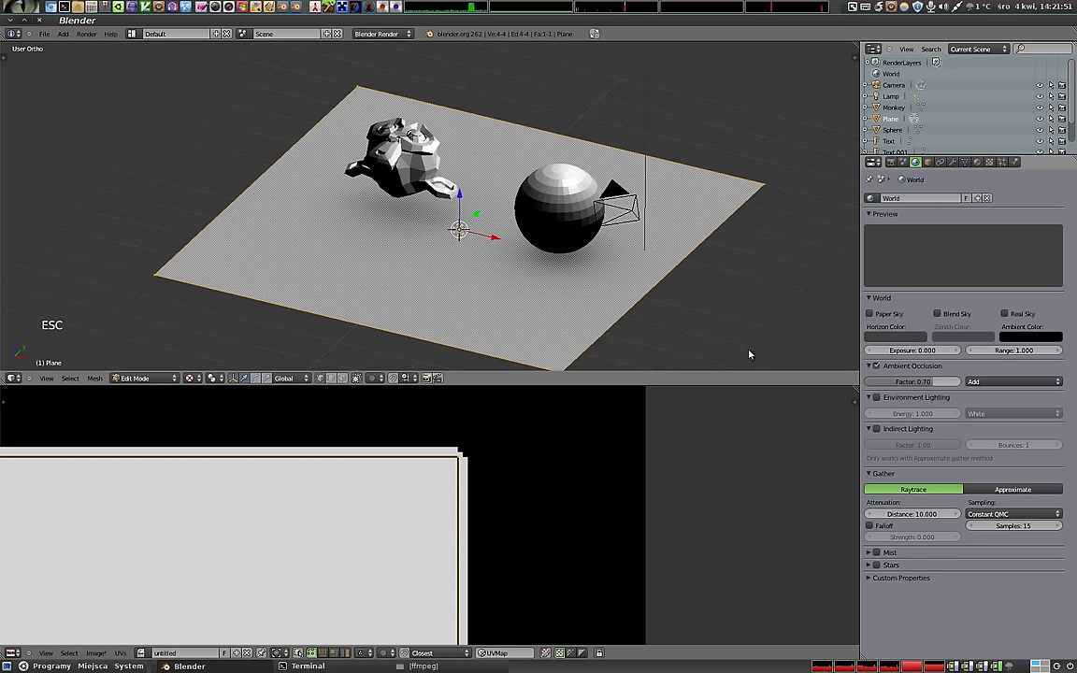
click(880, 370)
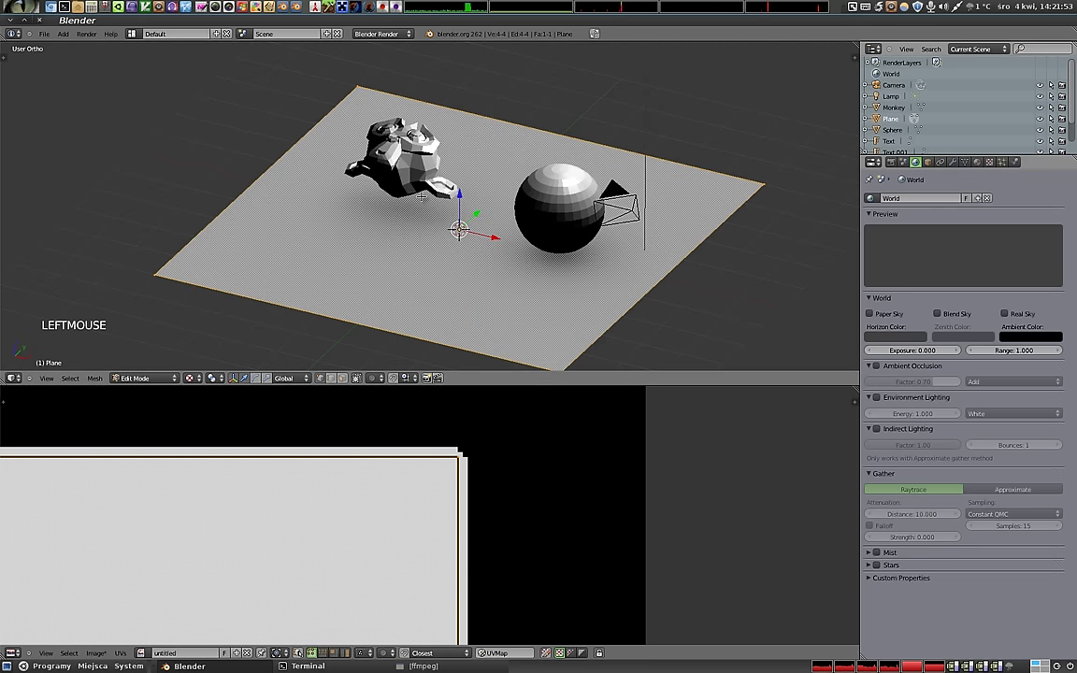
click(980, 163)
click(952, 248)
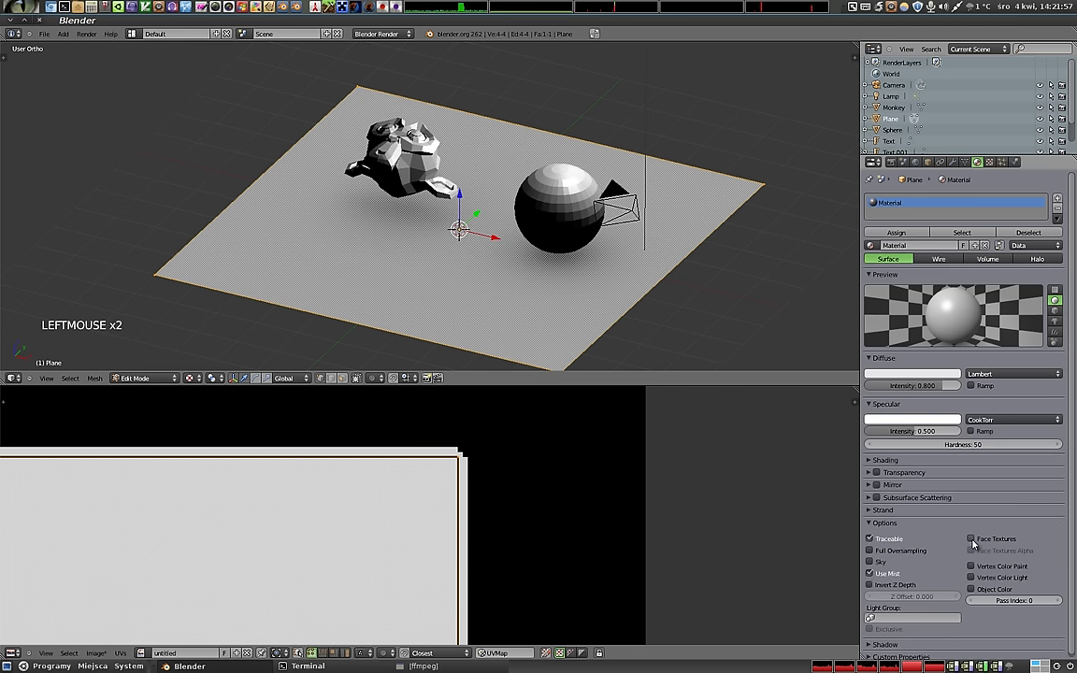
Enable Face Textures and Shadeless on the plane's material and render the baked shadows.
click(975, 543)
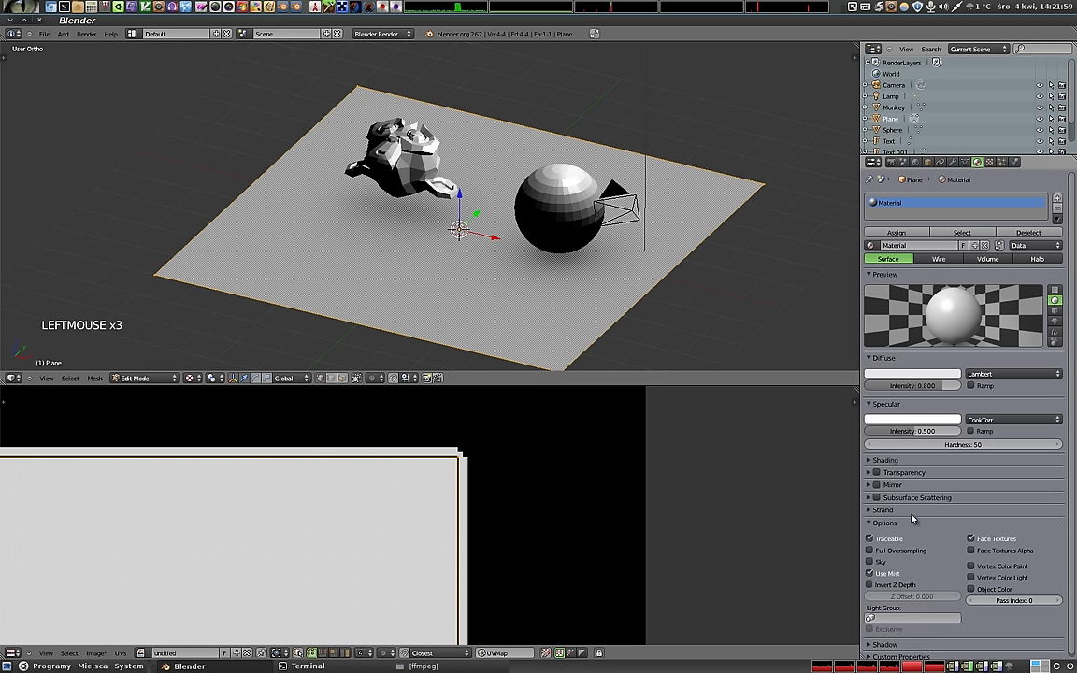
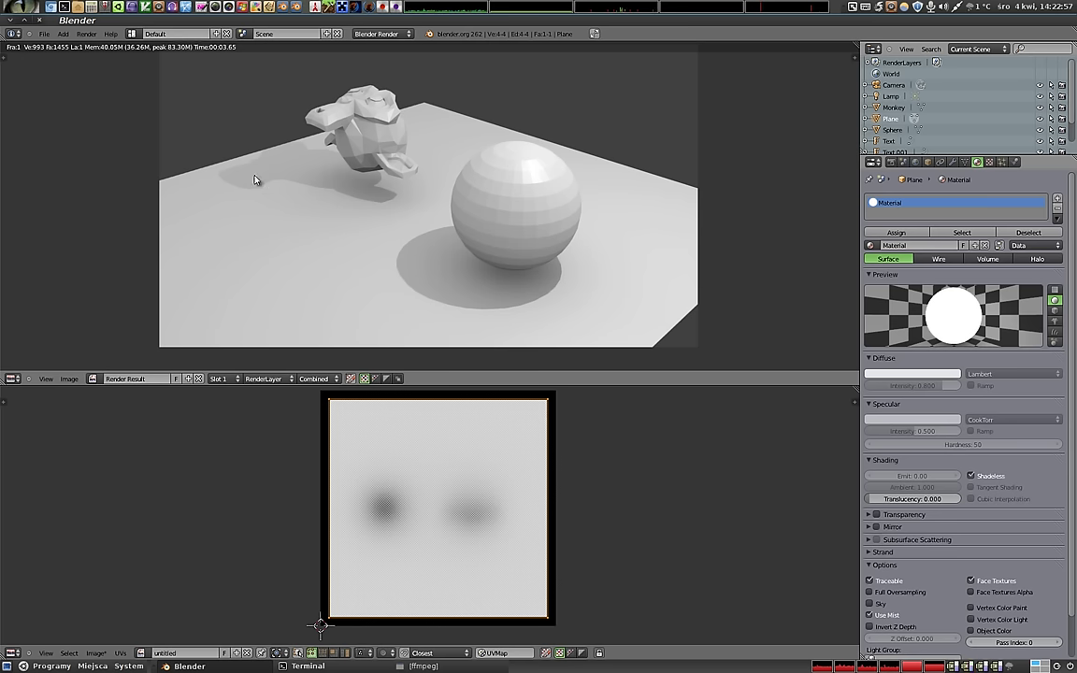
key(Escape)
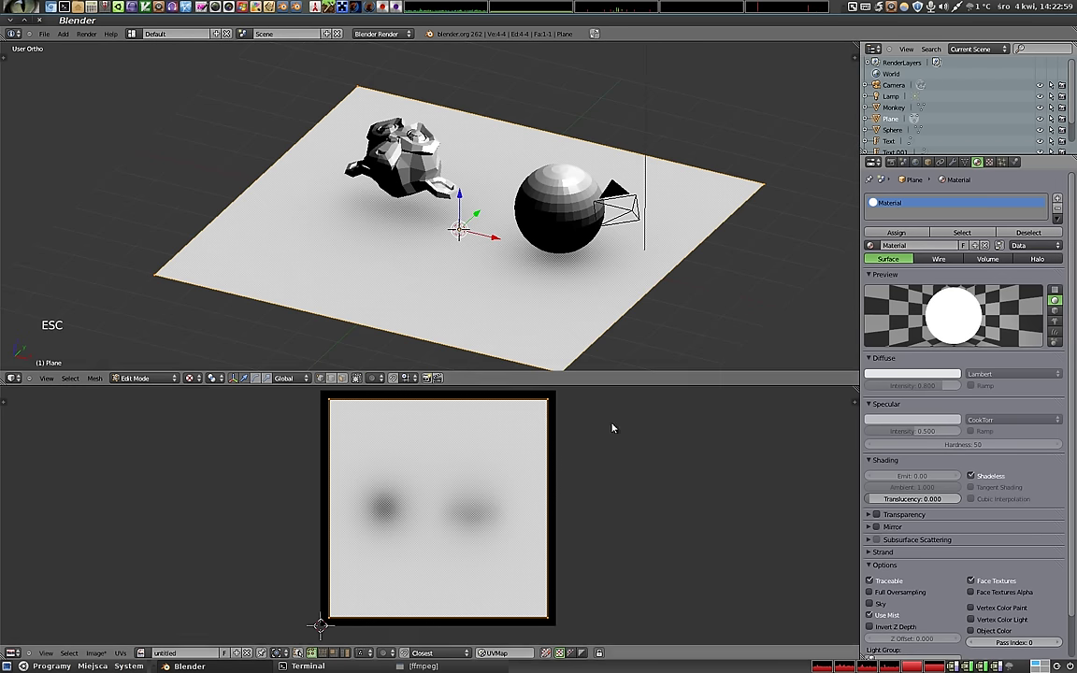